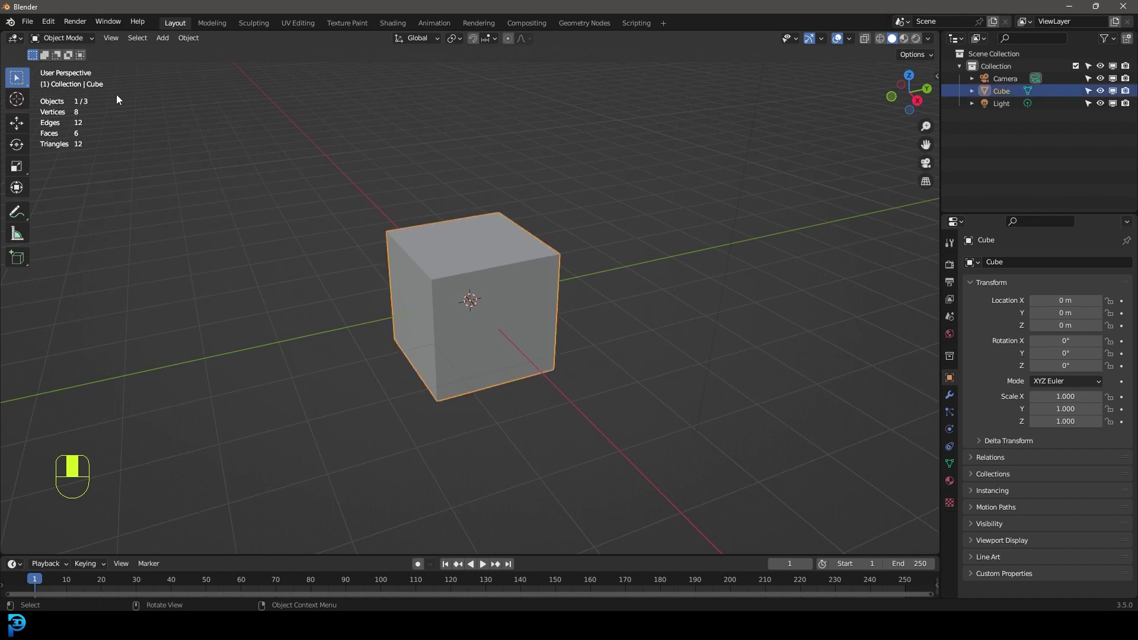
Step: Subdivide the default cube once in Edit Mode so each face splits into four
{"action": "left_click_drag", "start_coordinate": [68, 45], "coordinate": [51, 550]}
{"action": "left_click_drag", "start_coordinate": [446, 183], "coordinate": [51, 550]}
{"action": "left_click", "coordinate": [53, 553]}
{"action": "middle_click", "coordinate": [52, 553]}
{"action": "right_click", "coordinate": [53, 553]}
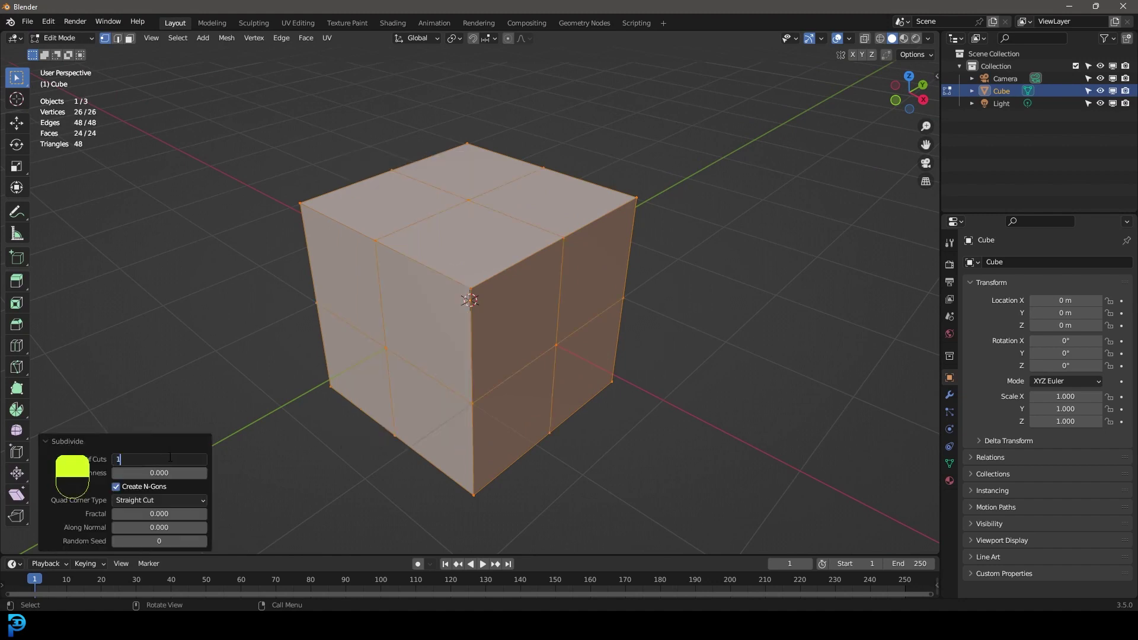
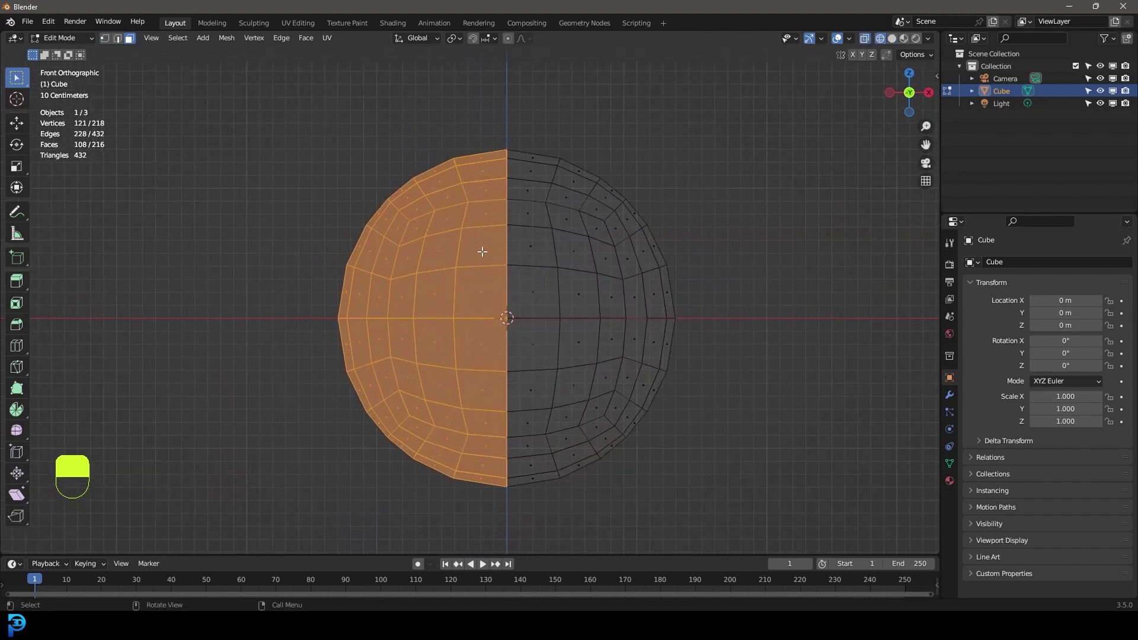
Step: Delete the left half, then the upper half from top view, leaving a selected quarter-sphere
{"action": "key", "text": "x"}
{"action": "key", "text": "KP_7"}
{"action": "left_click_drag", "start_coordinate": [69, 41], "coordinate": [743, 300]}
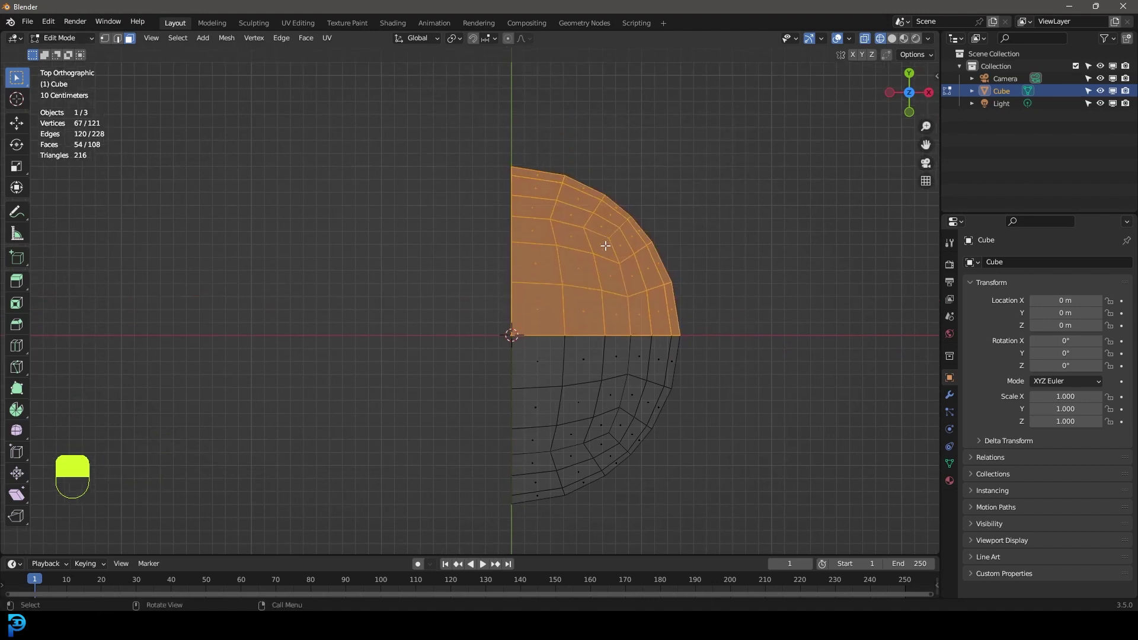
{"action": "key", "text": "x"}
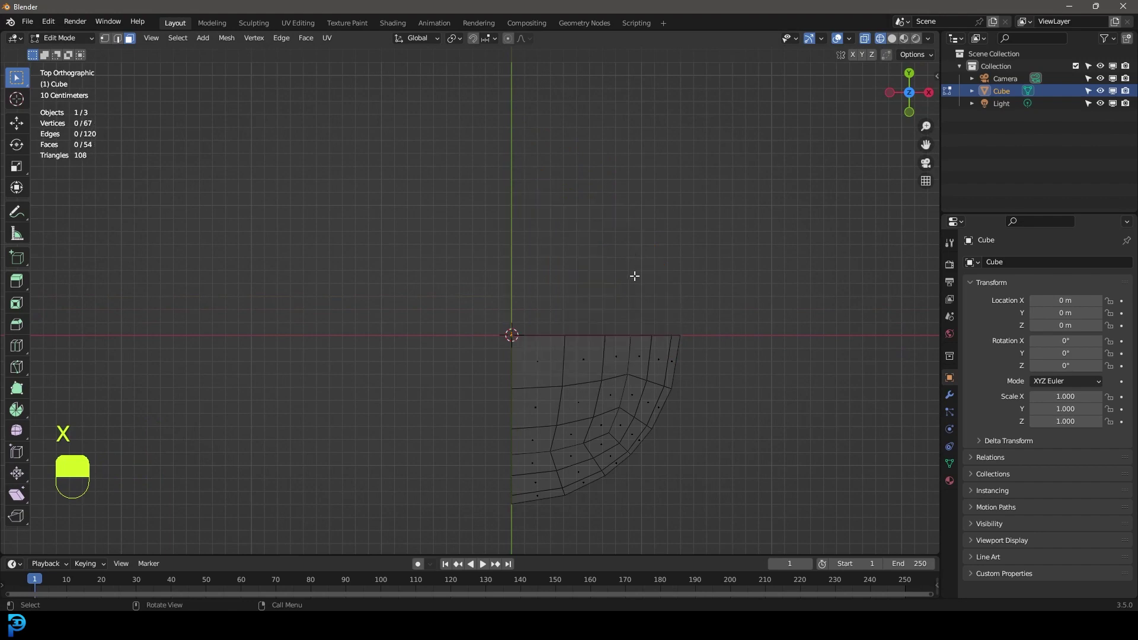
{"action": "key", "text": "a"}
{"action": "key", "text": "z"}
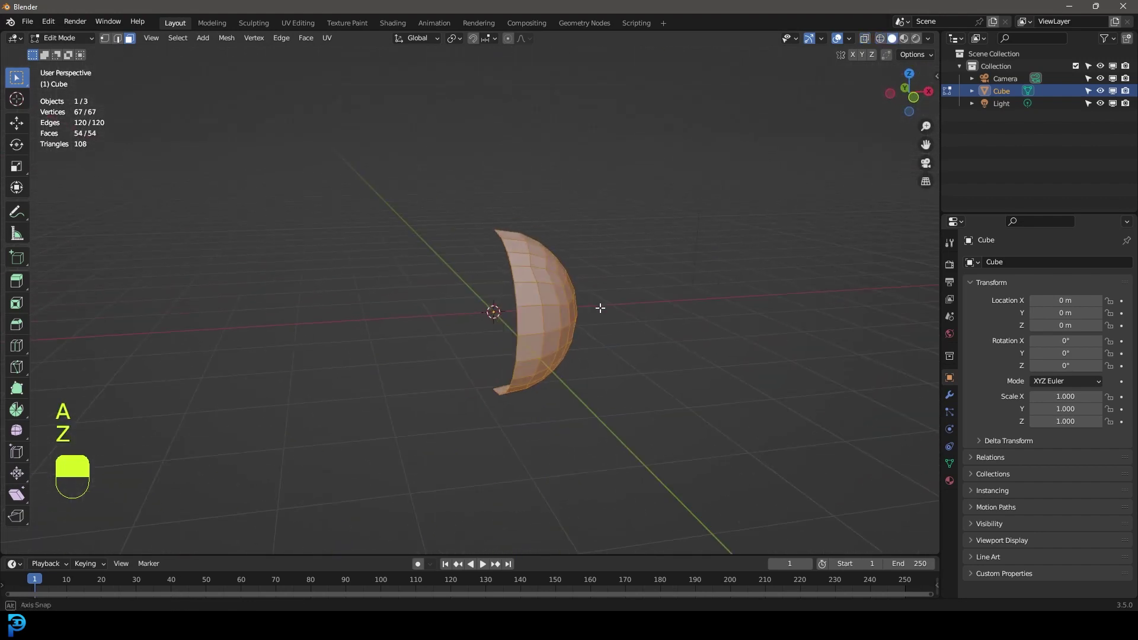
Step: Mirror the quarter on X and Y with clipping to restore the full ball
{"action": "middle_click", "coordinate": [951, 402]}
{"action": "left_click_drag", "start_coordinate": [952, 401], "coordinate": [991, 269]}
{"action": "left_click_drag", "start_coordinate": [990, 269], "coordinate": [1081, 305]}
{"action": "left_click_drag", "start_coordinate": [1082, 305], "coordinate": [1041, 366]}
{"action": "middle_click", "coordinate": [1042, 366]}
{"action": "left_click_drag", "start_coordinate": [1042, 366], "coordinate": [119, 45]}
{"action": "left_click_drag", "start_coordinate": [120, 45], "coordinate": [510, 164]}
{"action": "left_click_drag", "start_coordinate": [510, 164], "coordinate": [661, 220]}
{"action": "middle_click", "coordinate": [661, 219]}
{"action": "left_click_drag", "start_coordinate": [661, 220], "coordinate": [683, 337]}
{"action": "middle_click", "coordinate": [683, 337]}
{"action": "left_click_drag", "start_coordinate": [683, 337], "coordinate": [678, 412]}
{"action": "middle_click", "coordinate": [679, 411]}
Step: Select the seam edge path around the ball and bevel it into a band with Ctrl+B
{"action": "right_click", "coordinate": [680, 429]}
{"action": "left_click_drag", "start_coordinate": [676, 421], "coordinate": [391, 401]}
{"action": "left_click", "coordinate": [654, 314]}
{"action": "right_click", "coordinate": [654, 314]}
{"action": "left_click_drag", "start_coordinate": [390, 401], "coordinate": [474, 423]}
{"action": "middle_click", "coordinate": [474, 423]}
{"action": "left_click_drag", "start_coordinate": [474, 422], "coordinate": [571, 452]}
{"action": "middle_click", "coordinate": [571, 451]}
{"action": "left_click_drag", "start_coordinate": [573, 451], "coordinate": [656, 417]}
{"action": "key", "text": "z"}
{"action": "key", "text": "z"}
{"action": "key", "text": "ctrl+b"}
{"action": "middle_click", "coordinate": [656, 417]}
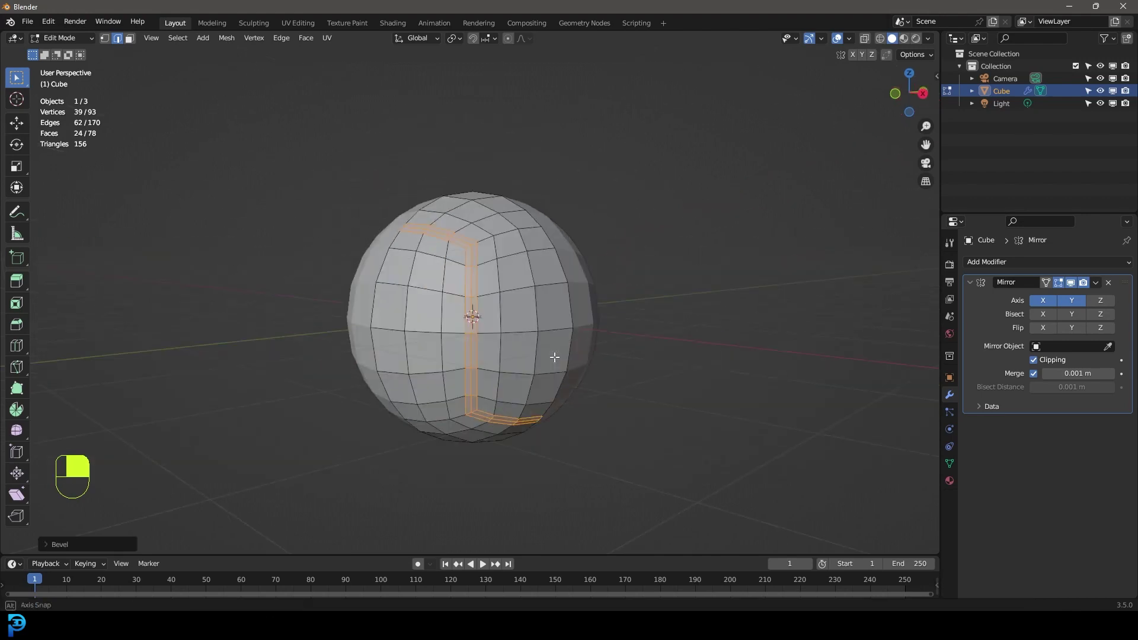
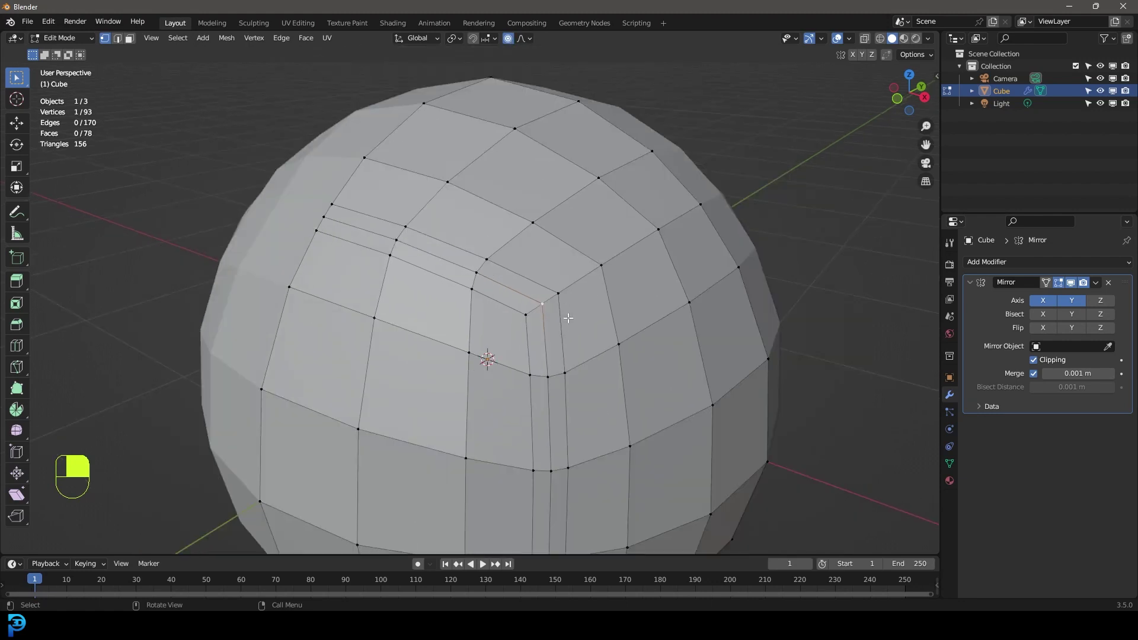
Step: Move the seam band's corner vertices with proportional editing so the seam turns cleanly
{"action": "key", "text": "g"}
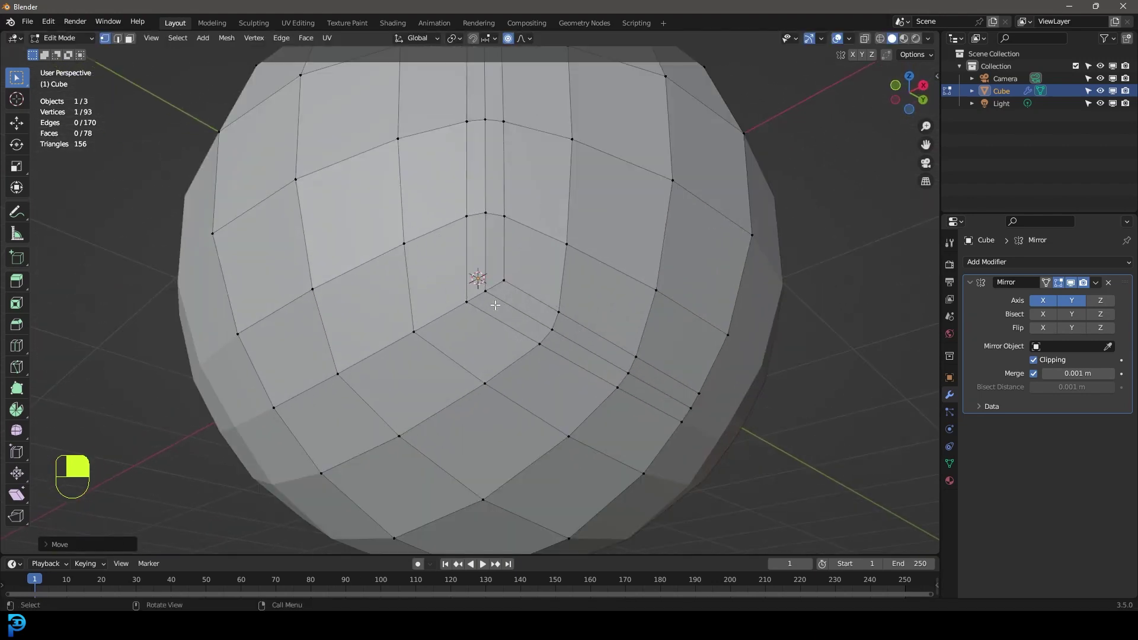
{"action": "key", "text": "g"}
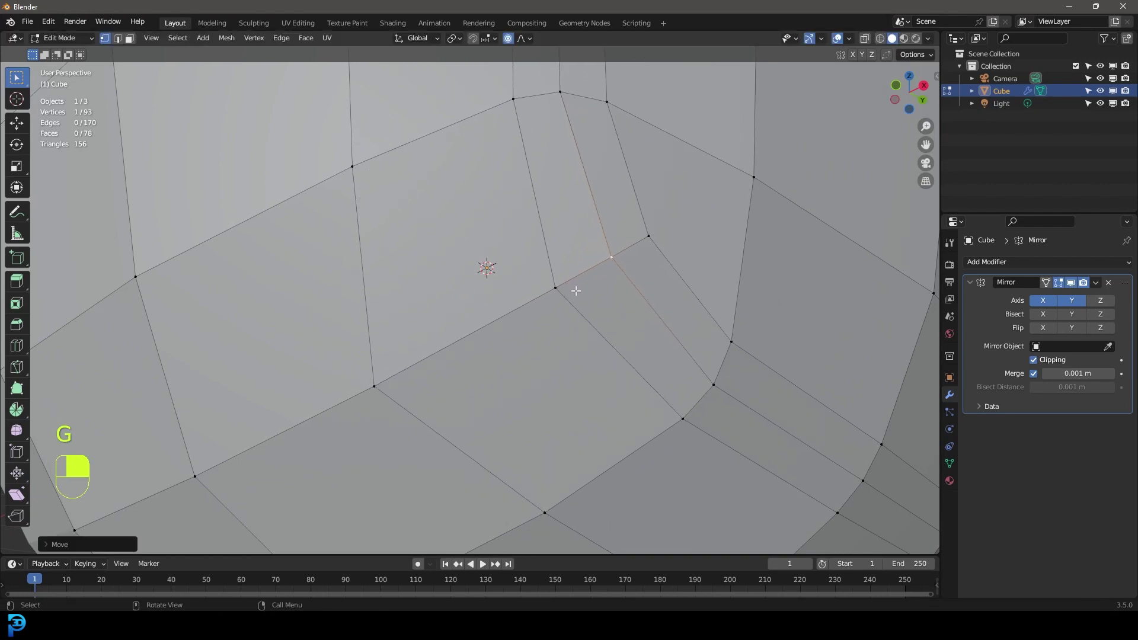
{"action": "key", "text": "g"}
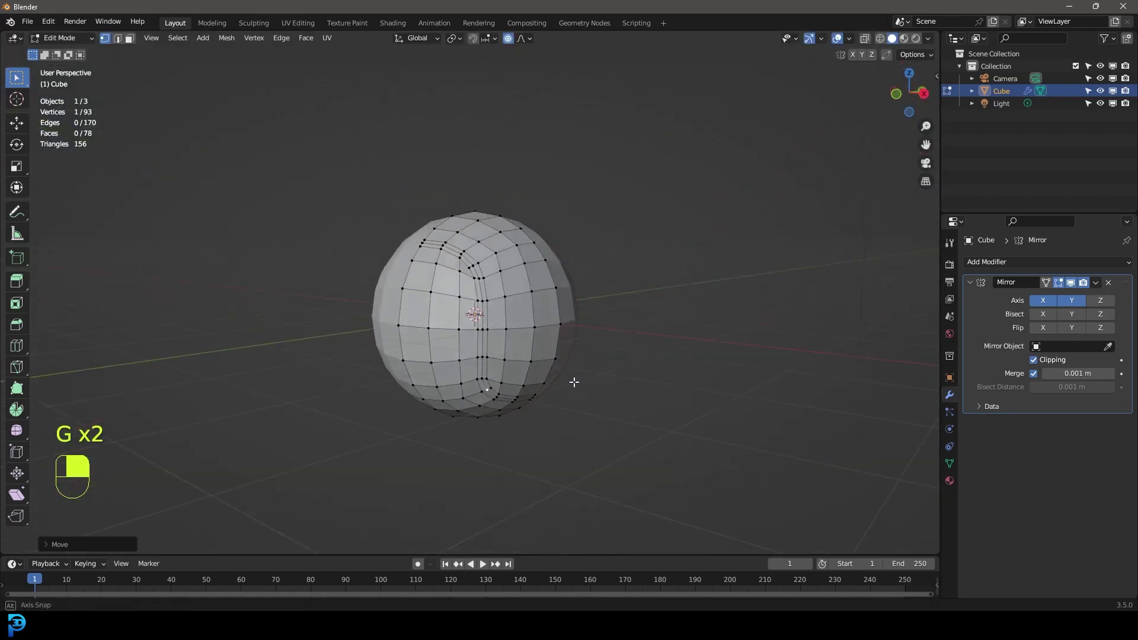
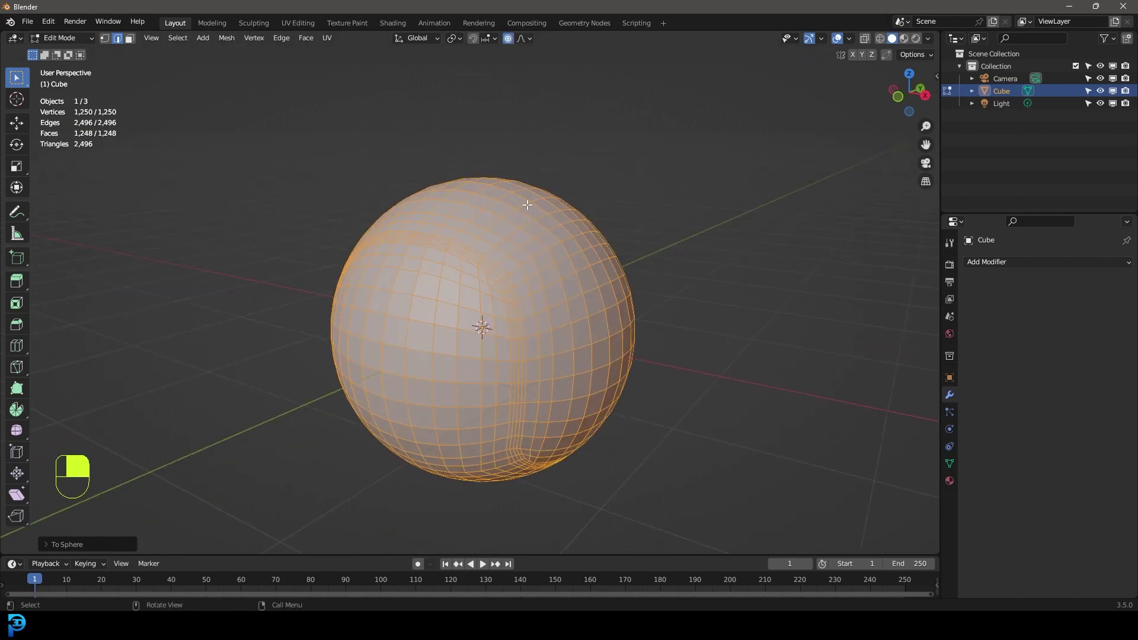
Step: Clear the selection on the sphere before picking the centre seam edge loop
{"action": "key", "text": "alt+a"}
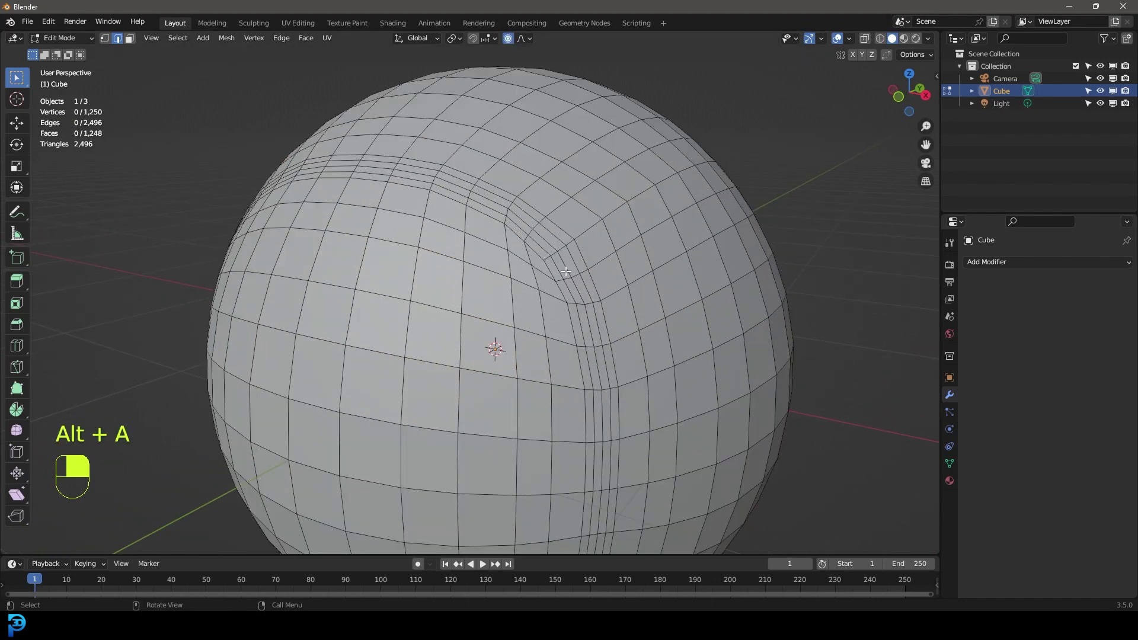
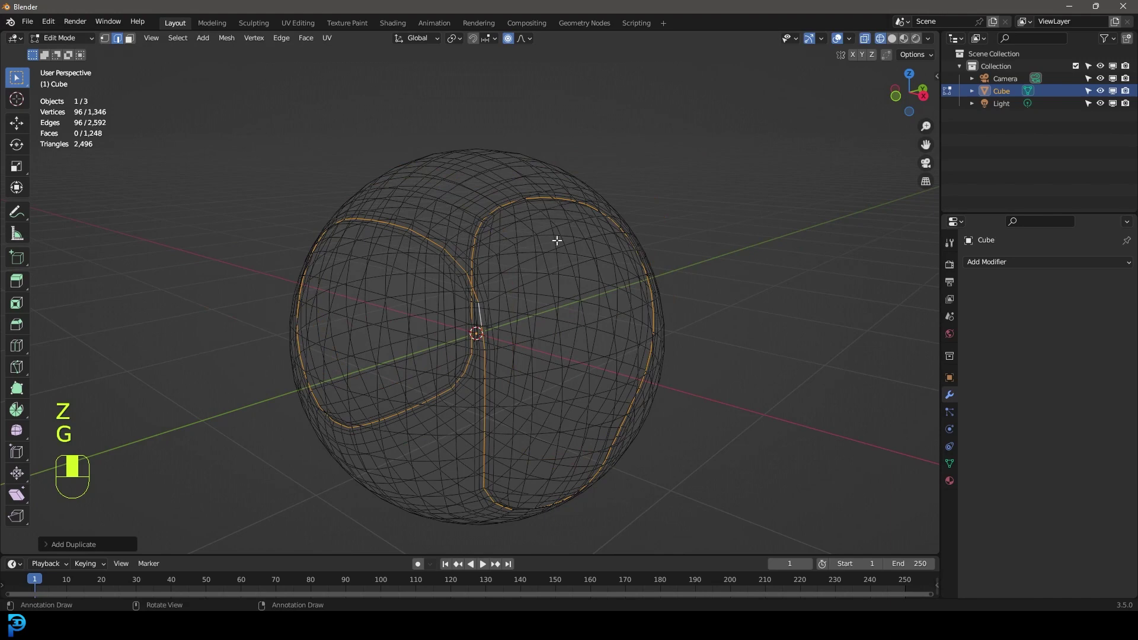
Step: Separate the copied seam loop into its own object Cube.001 and select it
{"action": "key", "text": "p"}
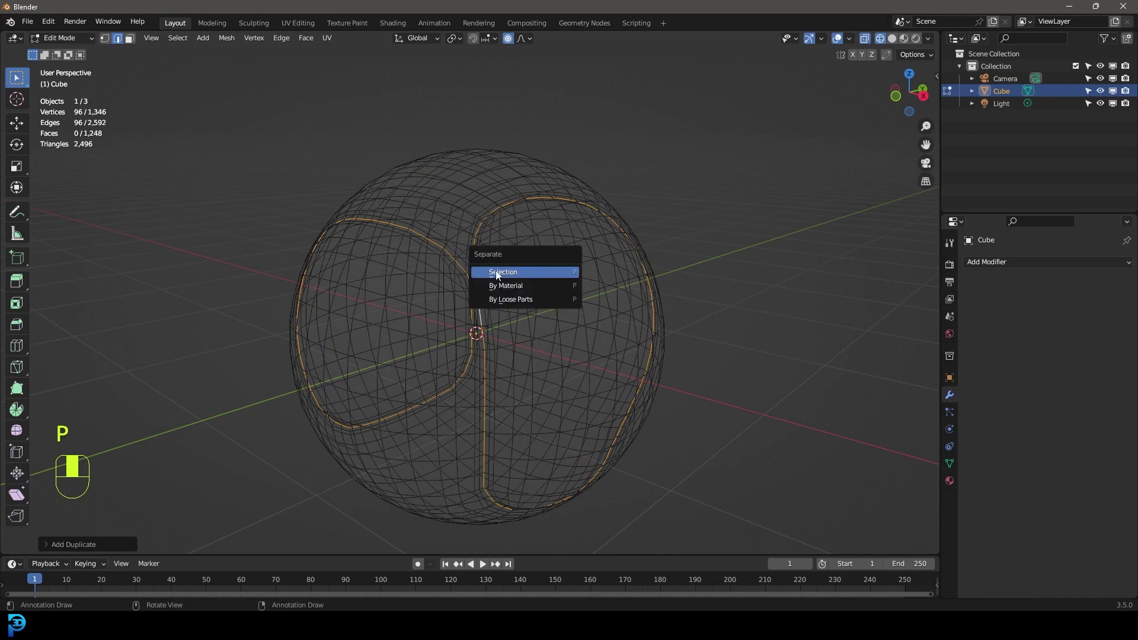
{"action": "key", "text": "Tab"}
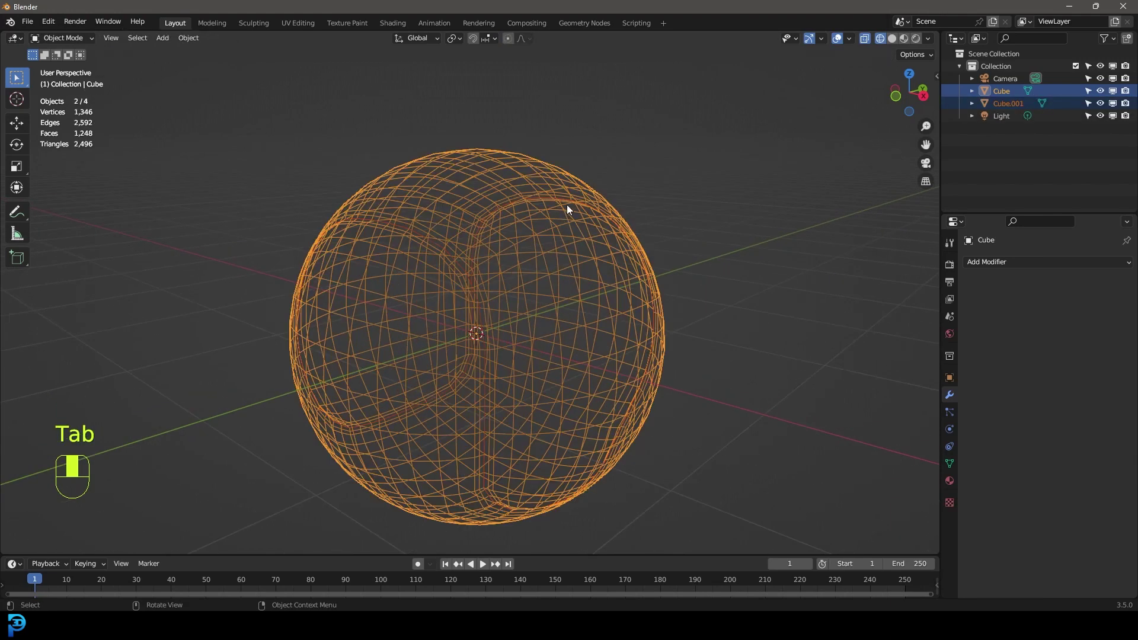
{"action": "left_click", "coordinate": [1016, 109]}
{"action": "key", "text": "g"}
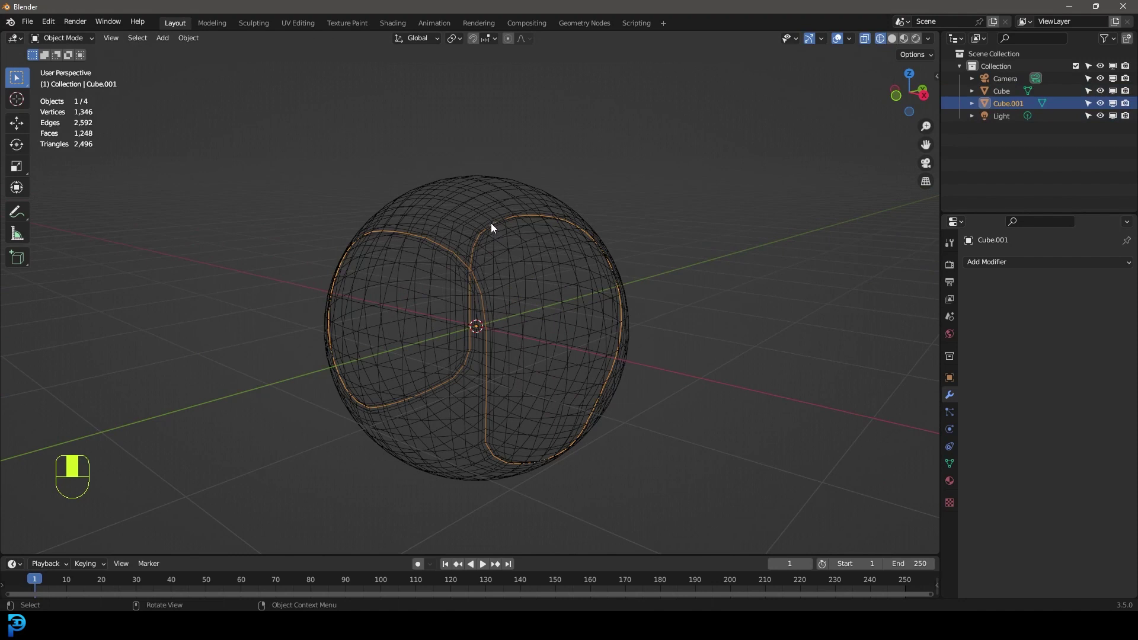
Step: Convert the Cube.001 seam object into a curve via the F3 command search
{"action": "key", "text": "F3"}
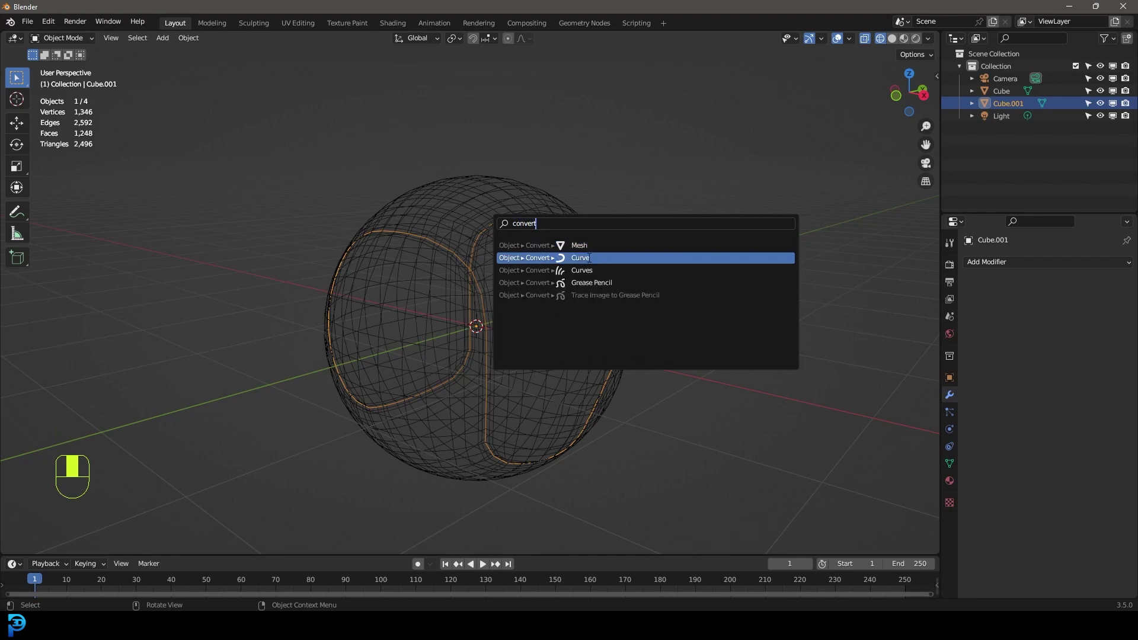
{"action": "key", "text": "z"}
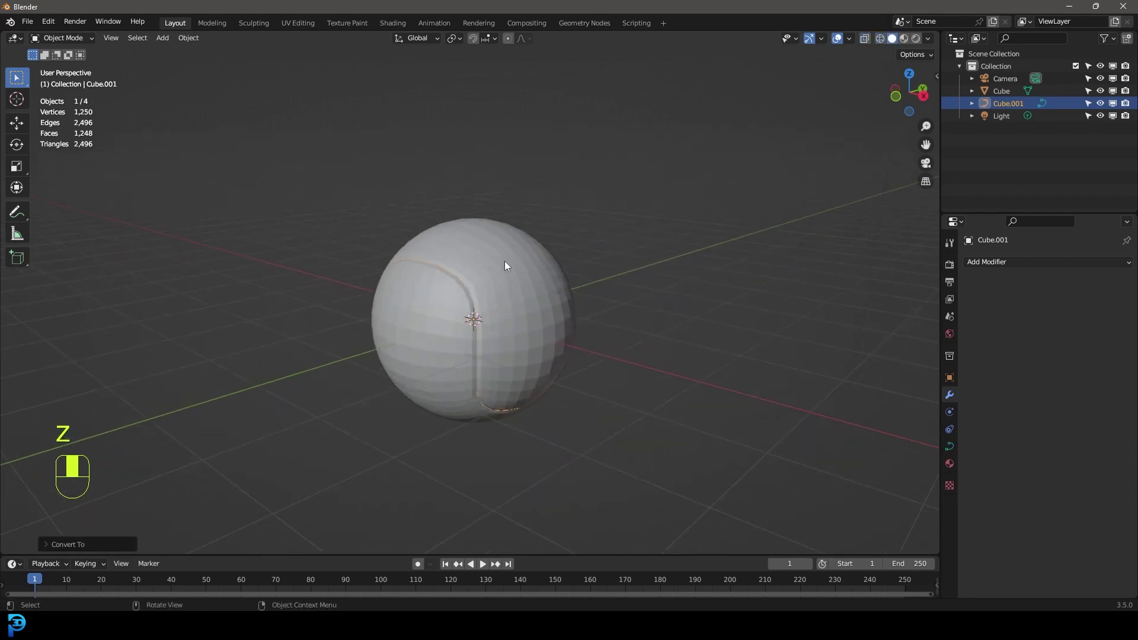
{"action": "key", "text": "g"}
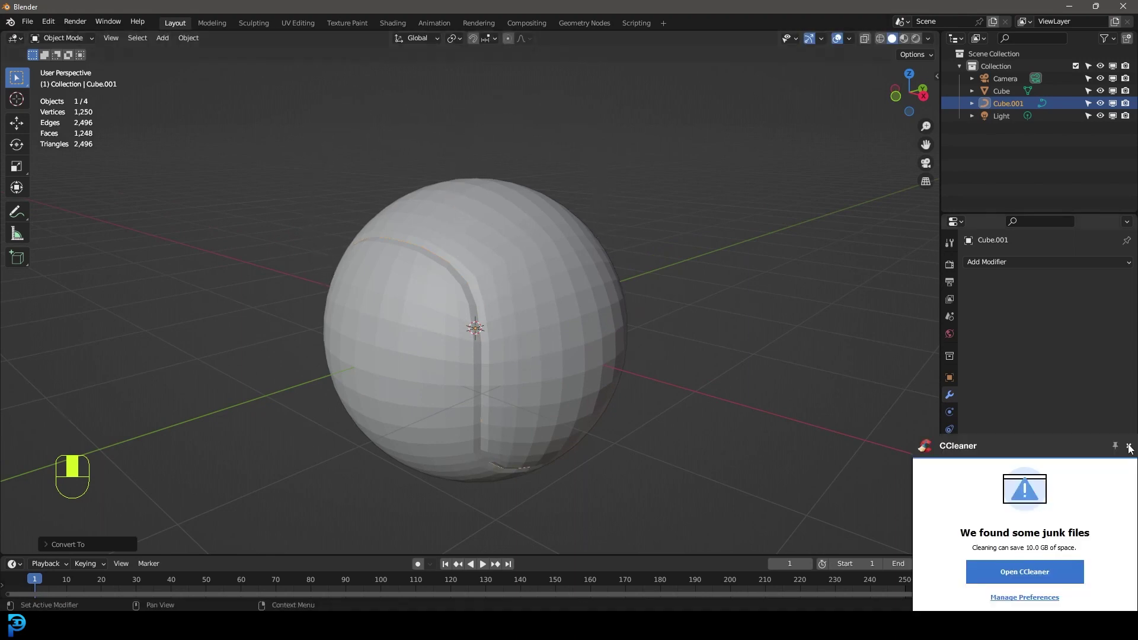
{"action": "left_click", "coordinate": [517, 221]}
{"action": "left_click_drag", "start_coordinate": [505, 229], "coordinate": [495, 208]}
{"action": "left_click_drag", "start_coordinate": [495, 208], "coordinate": [992, 470]}
{"action": "left_click_drag", "start_coordinate": [1003, 268], "coordinate": [1106, 96]}
{"action": "key", "text": "shift+a"}
{"action": "key", "text": "g"}
{"action": "left_click_drag", "start_coordinate": [991, 470], "coordinate": [1040, 528]}
{"action": "left_click_drag", "start_coordinate": [1039, 527], "coordinate": [954, 404]}
{"action": "middle_click", "coordinate": [955, 404]}
{"action": "left_click_drag", "start_coordinate": [959, 399], "coordinate": [1003, 271]}
{"action": "left_click_drag", "start_coordinate": [1003, 271], "coordinate": [1113, 323]}
{"action": "left_click_drag", "start_coordinate": [1113, 324], "coordinate": [973, 286]}
{"action": "key", "text": "ctrl+z"}
{"action": "key", "text": "s"}
{"action": "key", "text": "s"}
{"action": "left_click_drag", "start_coordinate": [973, 286], "coordinate": [525, 249]}
{"action": "key", "text": "z"}
{"action": "key", "text": "Tab"}
{"action": "middle_click", "coordinate": [540, 287]}
{"action": "left_click_drag", "start_coordinate": [1021, 504], "coordinate": [1063, 479]}
{"action": "middle_click", "coordinate": [1063, 480]}
{"action": "left_click_drag", "start_coordinate": [1063, 479], "coordinate": [617, 347]}
{"action": "key", "text": "z"}
{"action": "left_click_drag", "start_coordinate": [618, 346], "coordinate": [582, 348]}
{"action": "left_click_drag", "start_coordinate": [520, 341], "coordinate": [549, 362]}
{"action": "left_click_drag", "start_coordinate": [672, 385], "coordinate": [582, 349]}
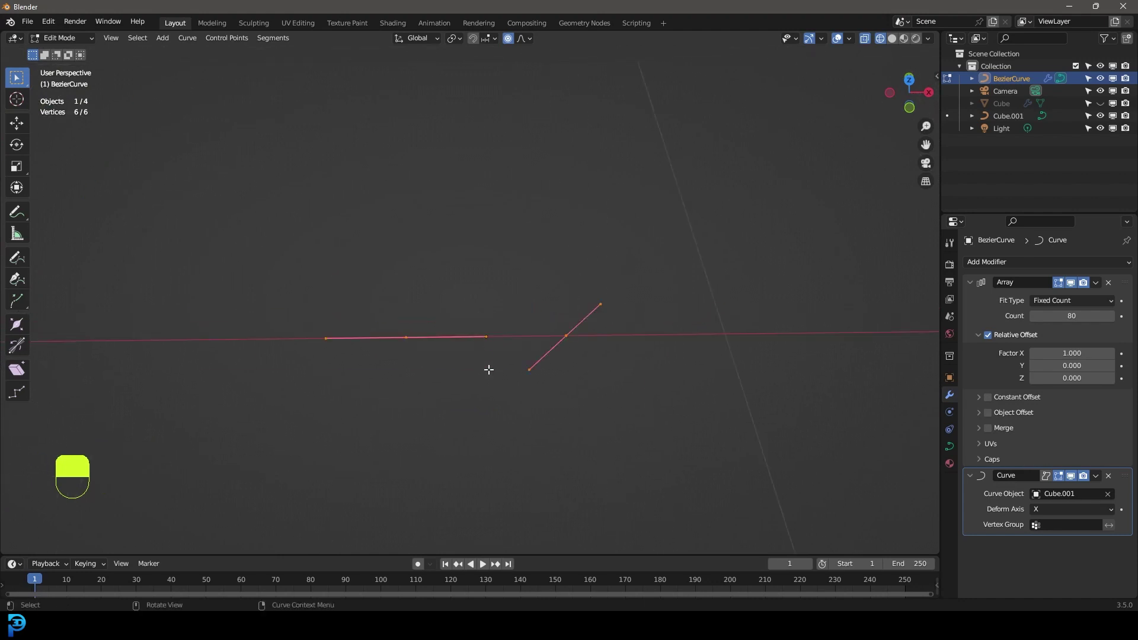
Step: Move the stitch curve's points, including the new subdivided middle point, to bend it into an arc
{"action": "key", "text": "g"}
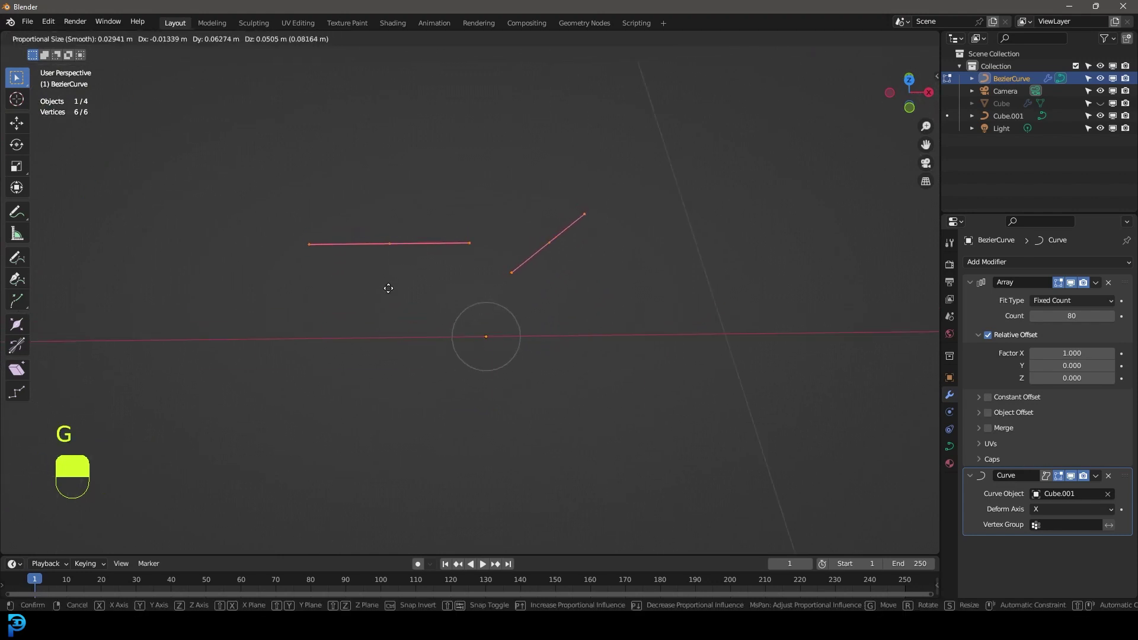
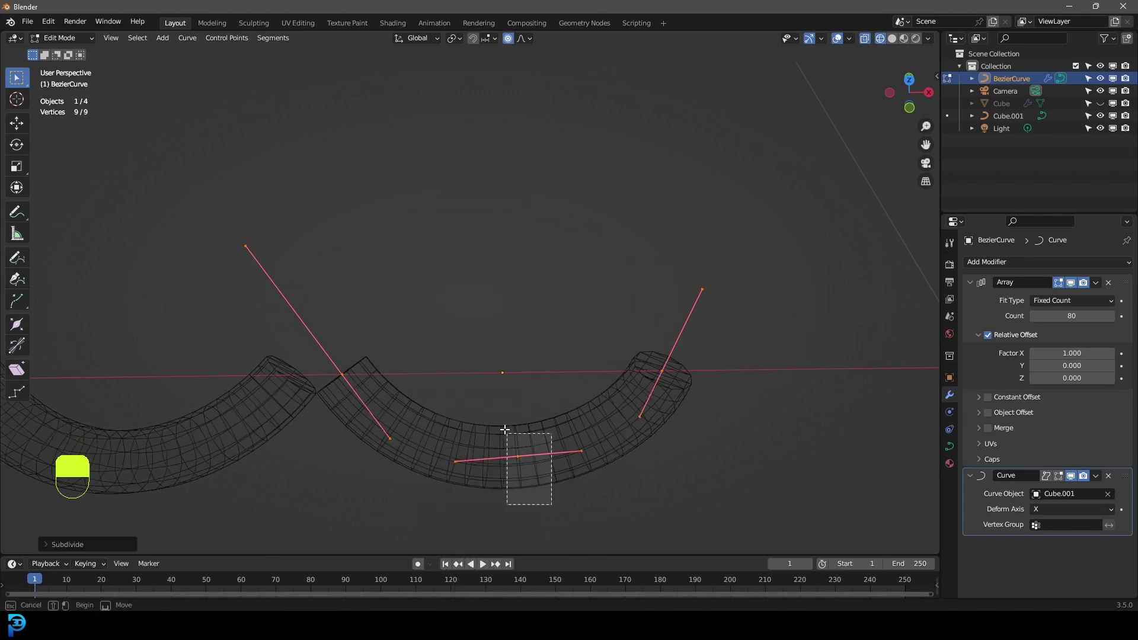
{"action": "key", "text": "g"}
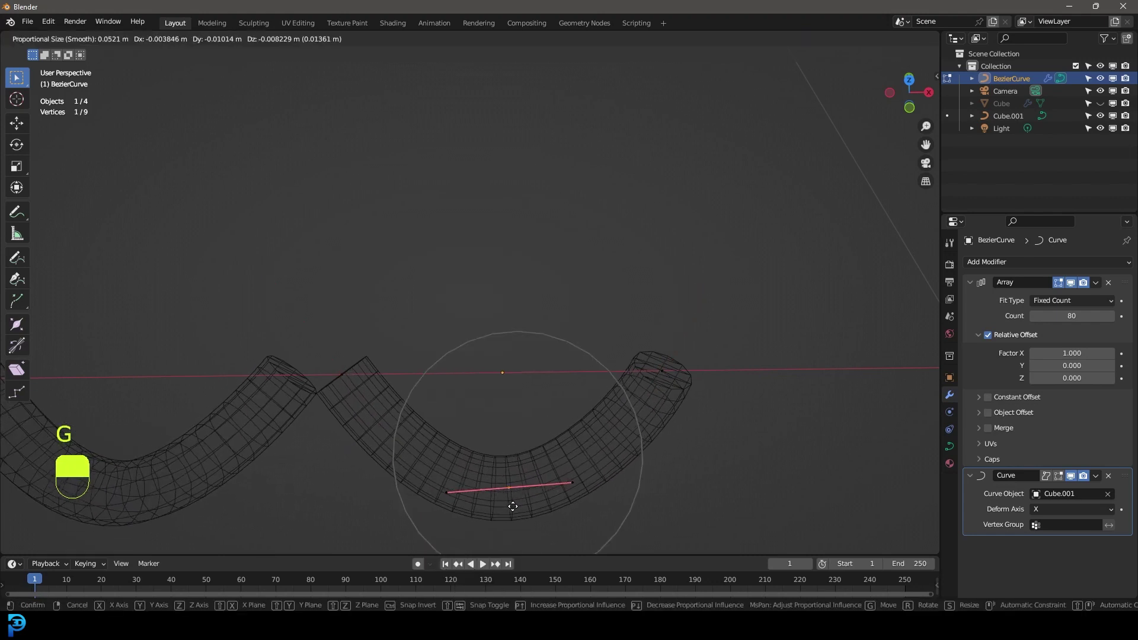
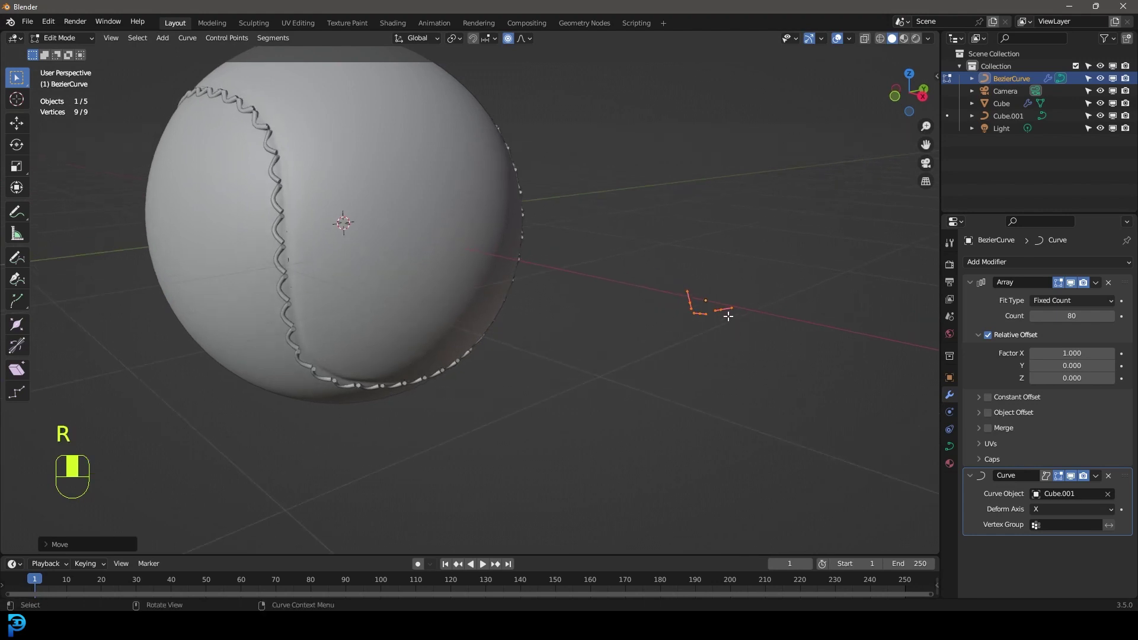
Step: Rotate the stitch curve points so the stitch slants along its length
{"action": "key", "text": "r"}
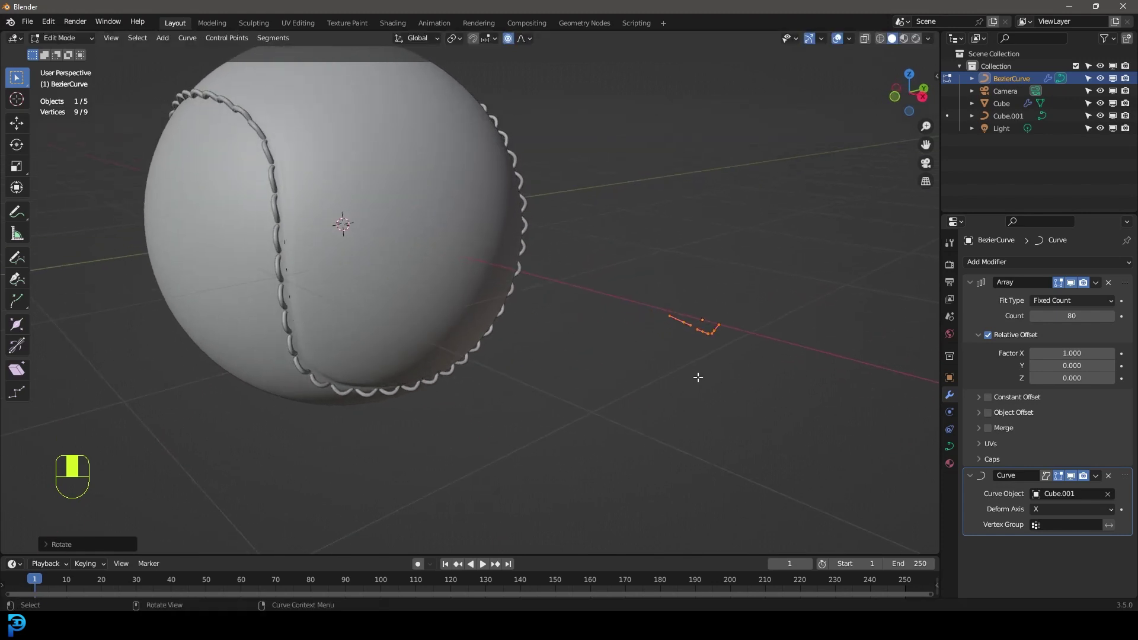
{"action": "key", "text": "r"}
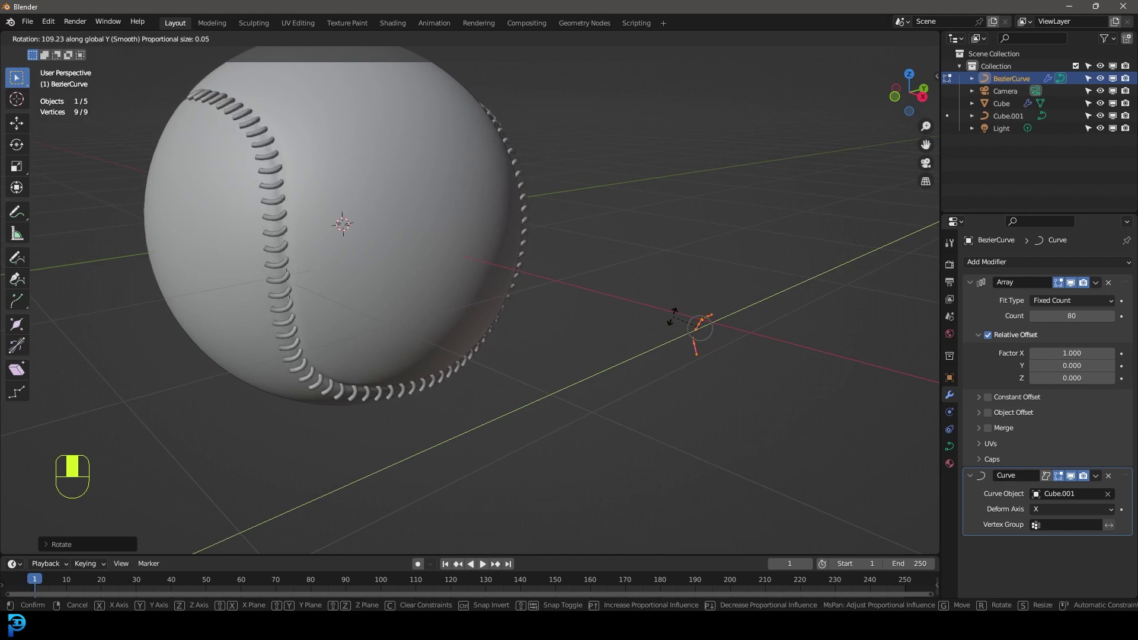
{"action": "middle_click", "coordinate": [676, 316]}
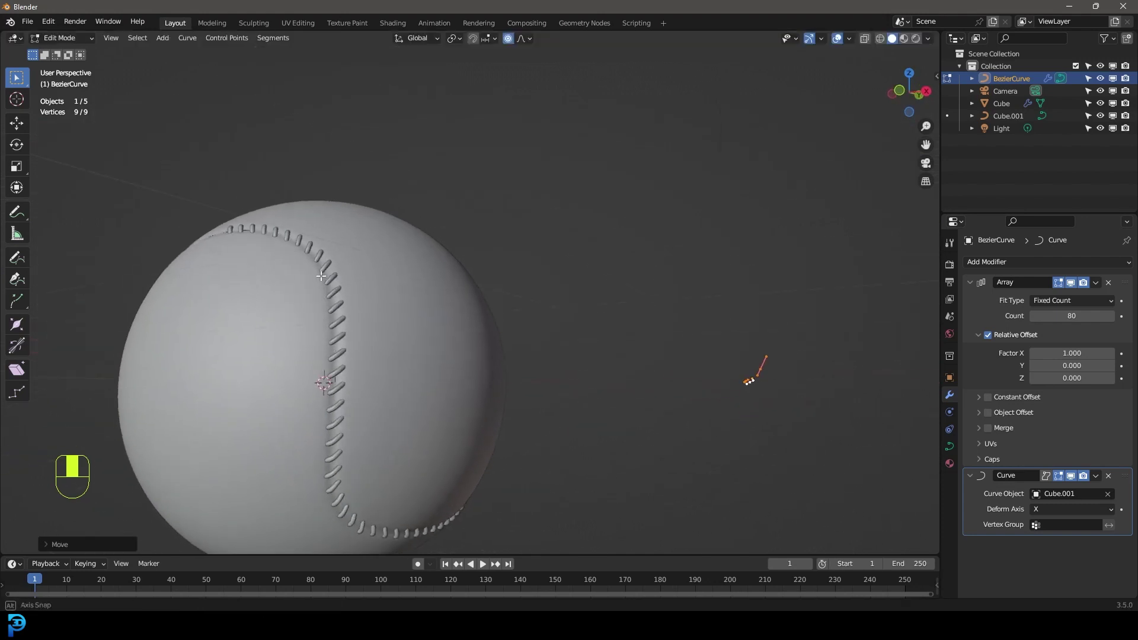
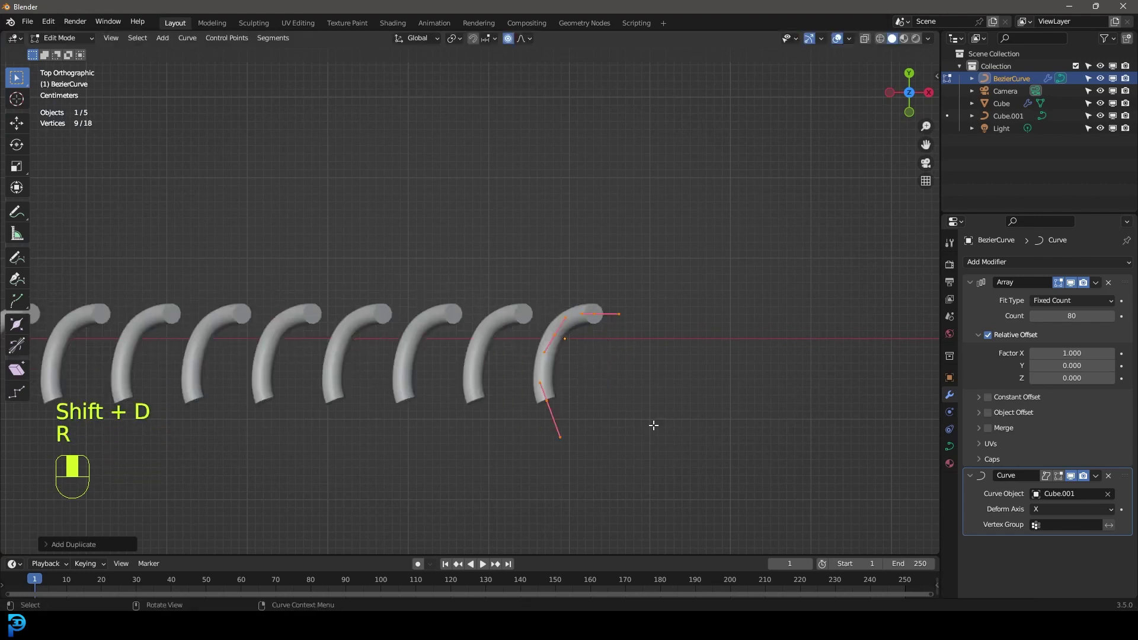
Step: Duplicate the stitch points, then rotate and move the copy into a second crossing arc
{"action": "left_click", "coordinate": [511, 39]}
{"action": "key", "text": "r"}
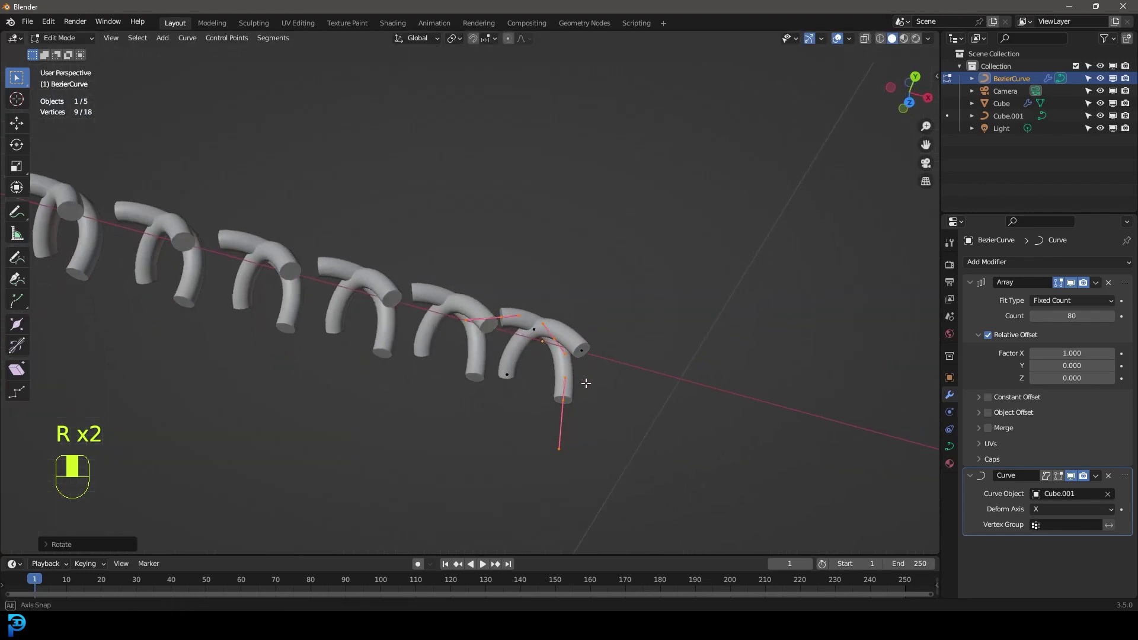
{"action": "key", "text": "g"}
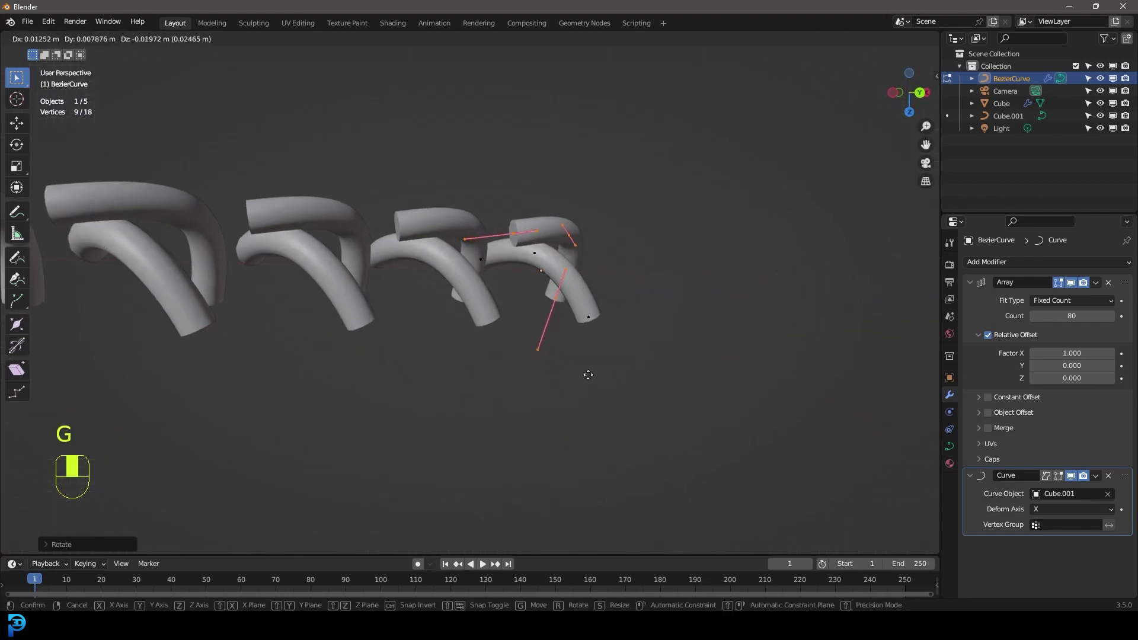
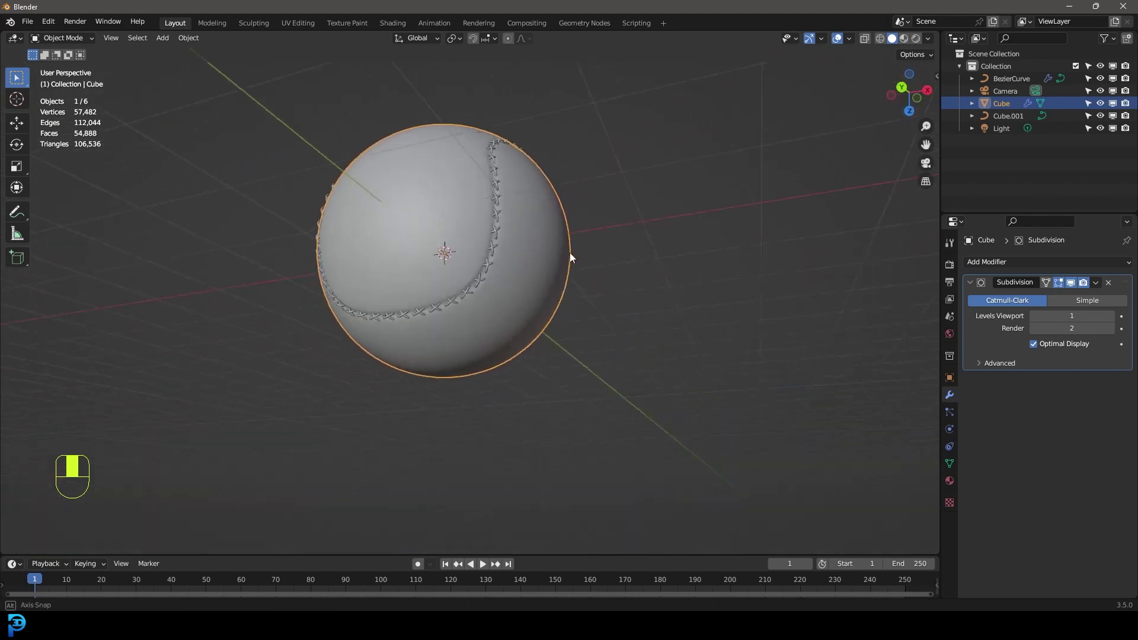
Step: From front view move all scene objects together, then start adding a new mesh for the floor
{"action": "key", "text": "KP_1"}
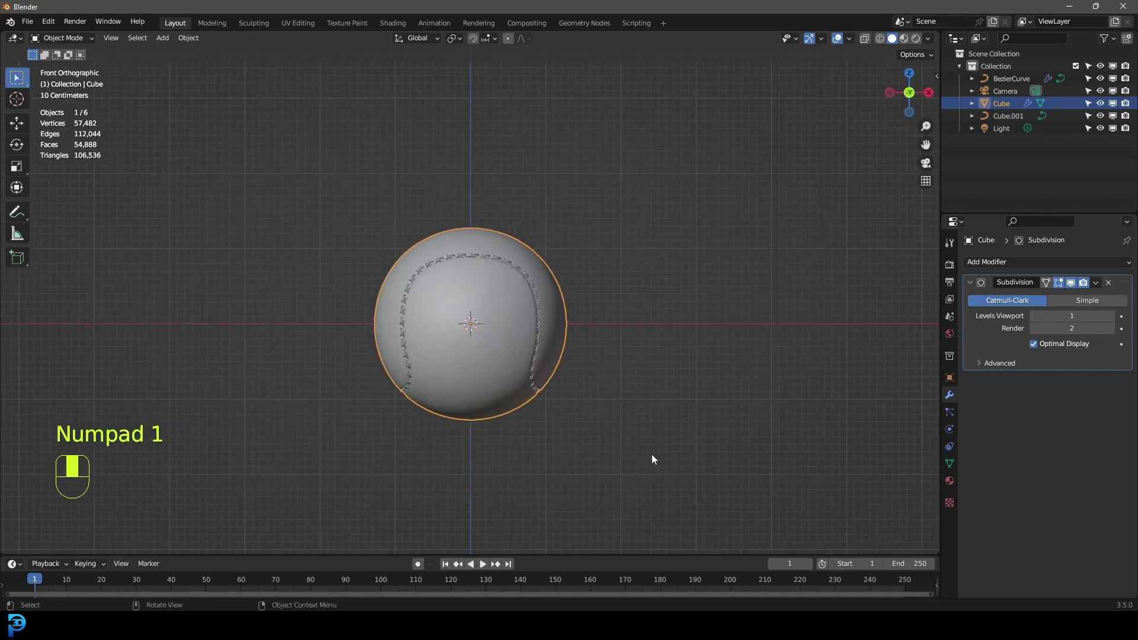
{"action": "key", "text": "a"}
{"action": "key", "text": "g"}
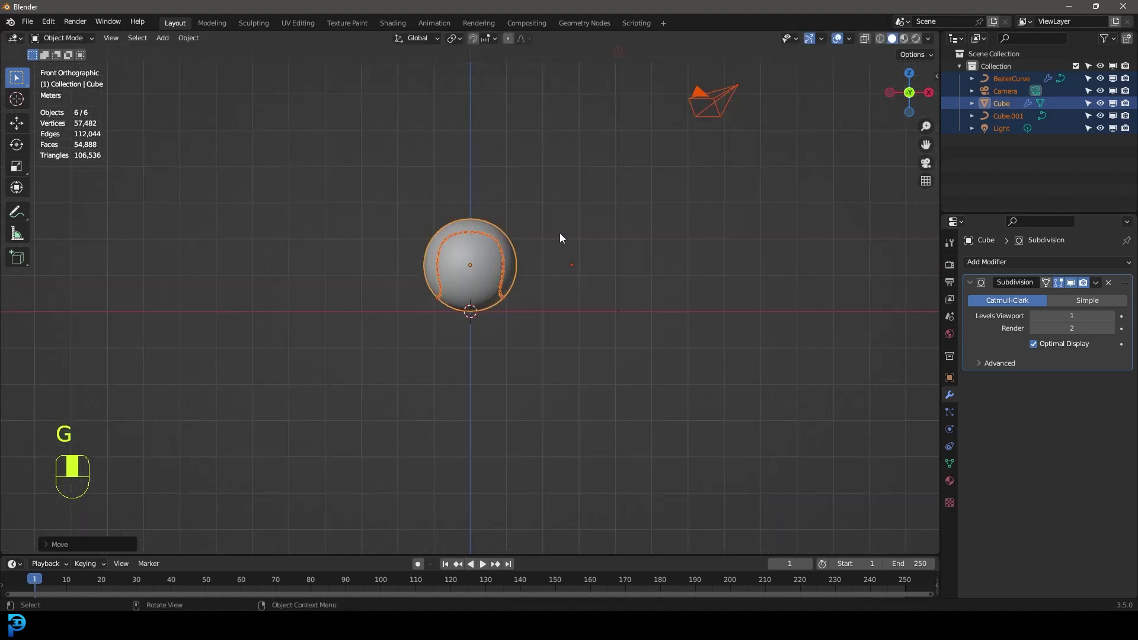
{"action": "key", "text": "alt+a"}
{"action": "key", "text": "shift+a"}
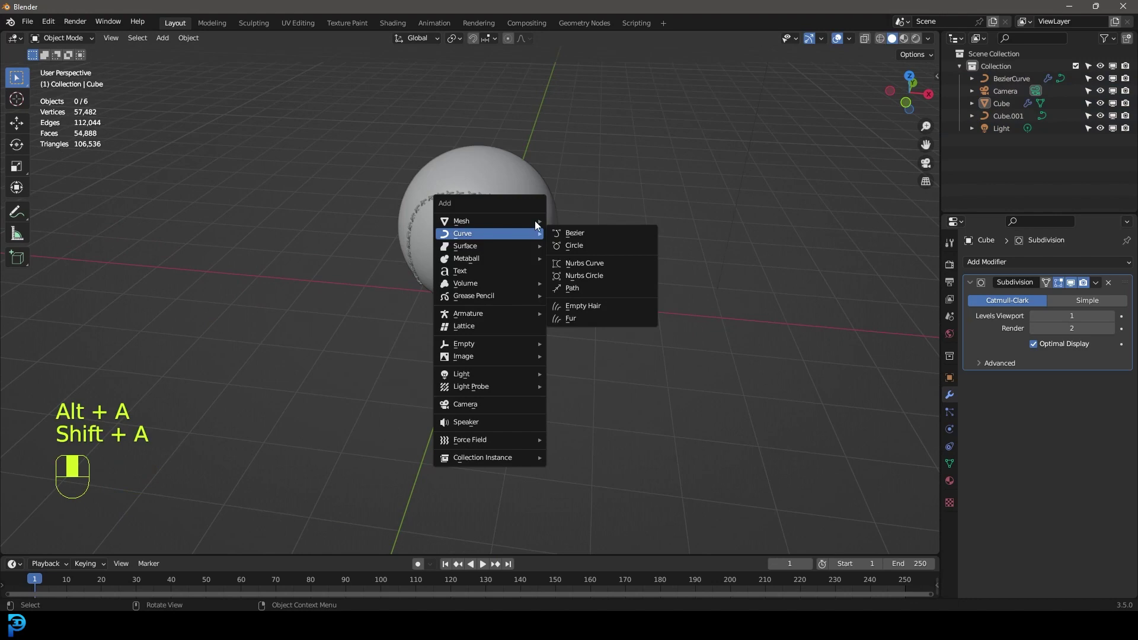